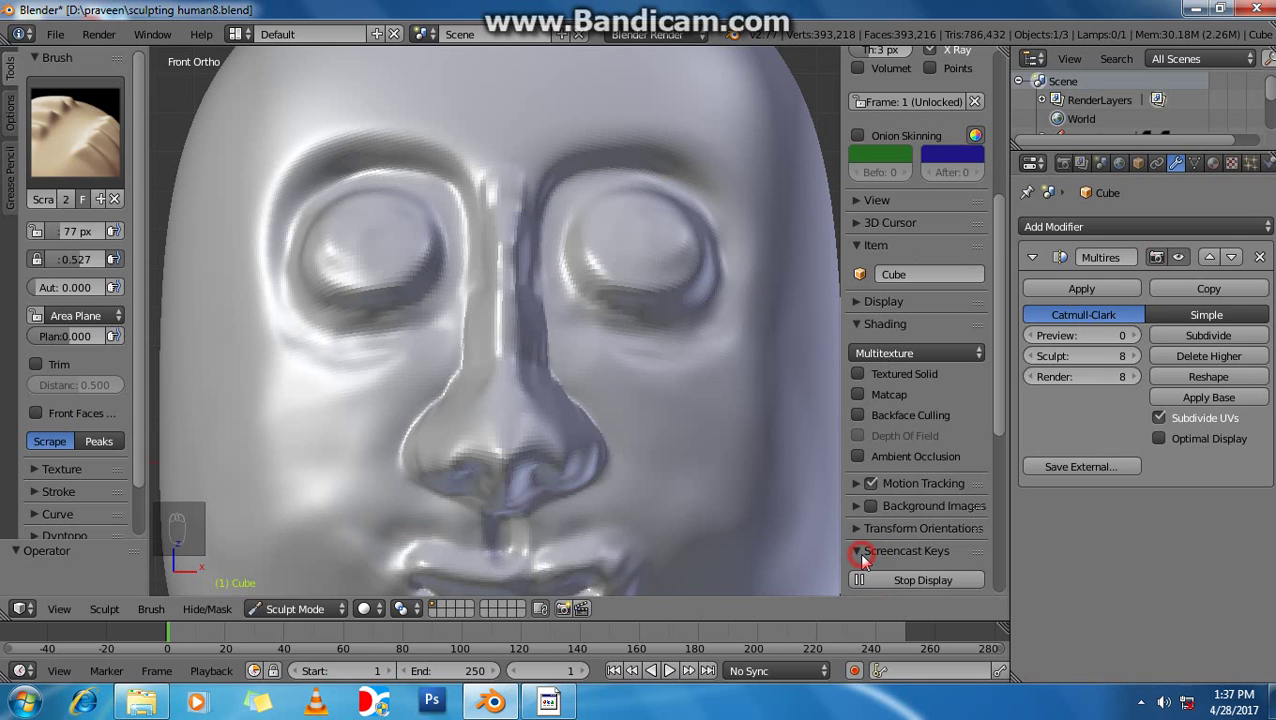
Hide the N-panel and redo the last few sculpt strokes to restore the working state
left_click_drag(870, 560, 691, 486)
key("n")
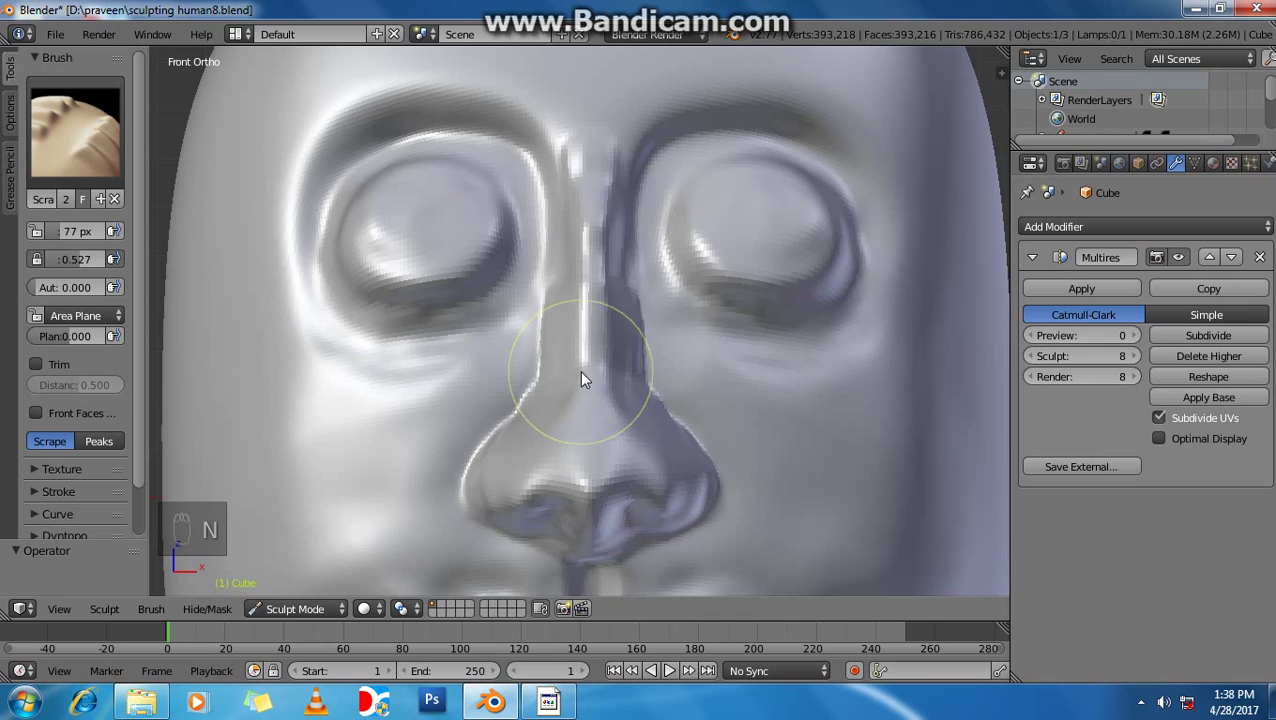
key("ctrl+shift+z")
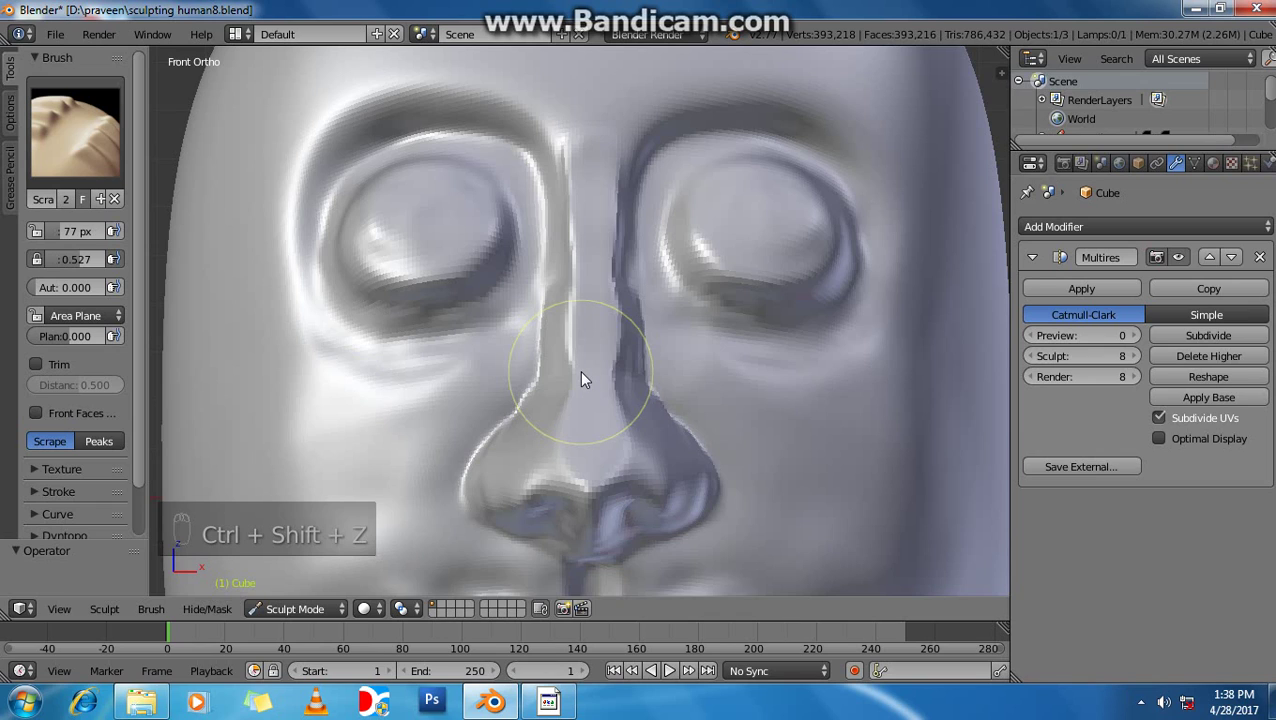
key("ctrl+shift+z")
key("ctrl+shift+z")
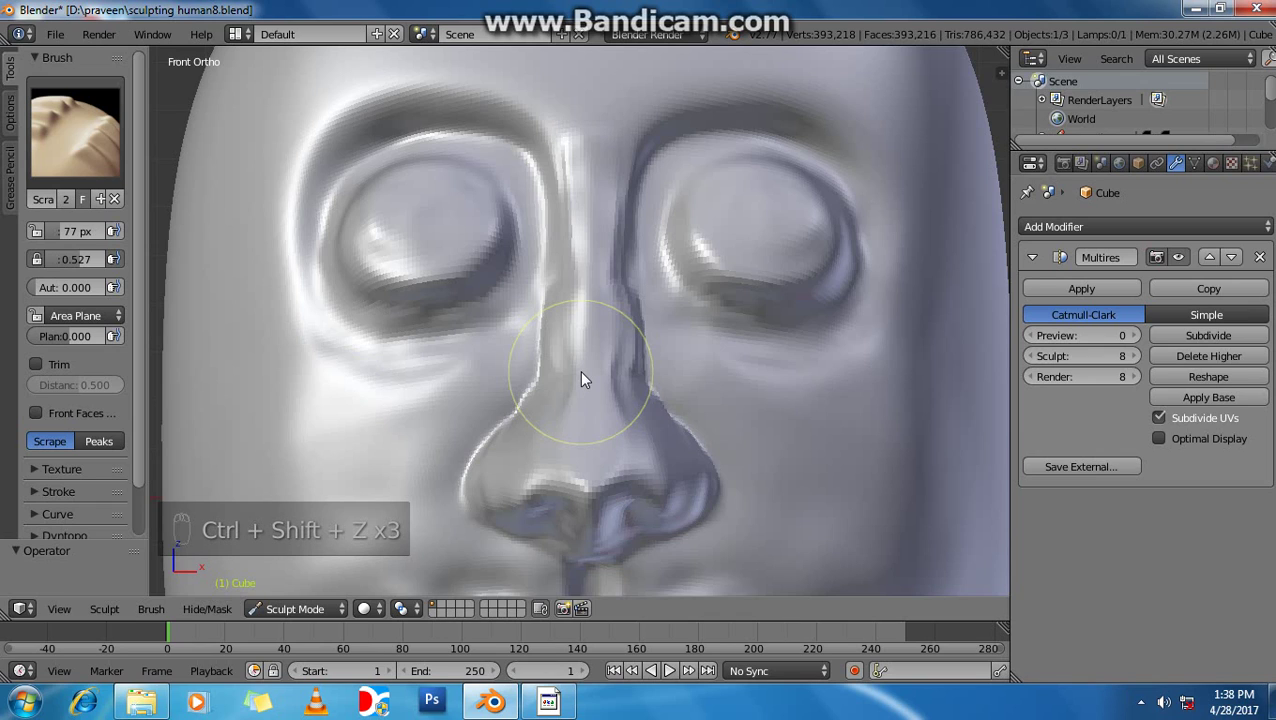
key("ctrl+shift+z")
key("ctrl+shift+z")
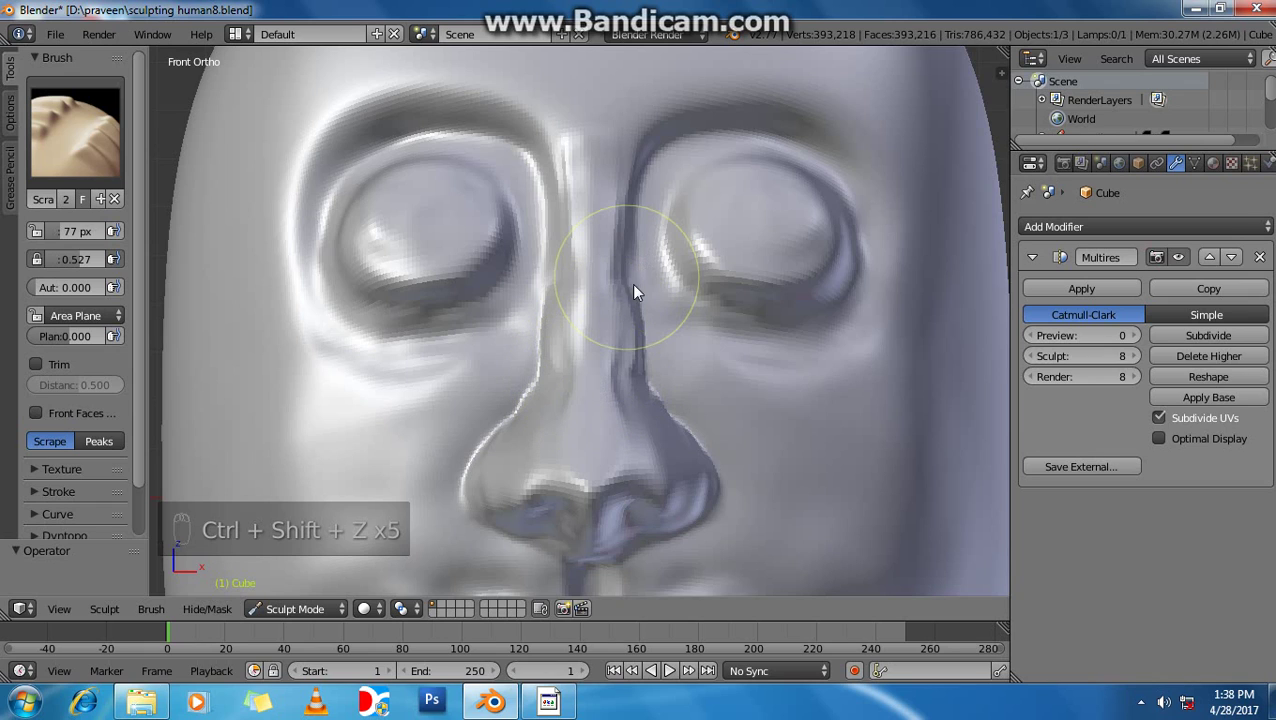
Scrape along the nose bridge to carve a cleaner ridge and smooth its edges
left_click_drag(628, 319, 682, 401)
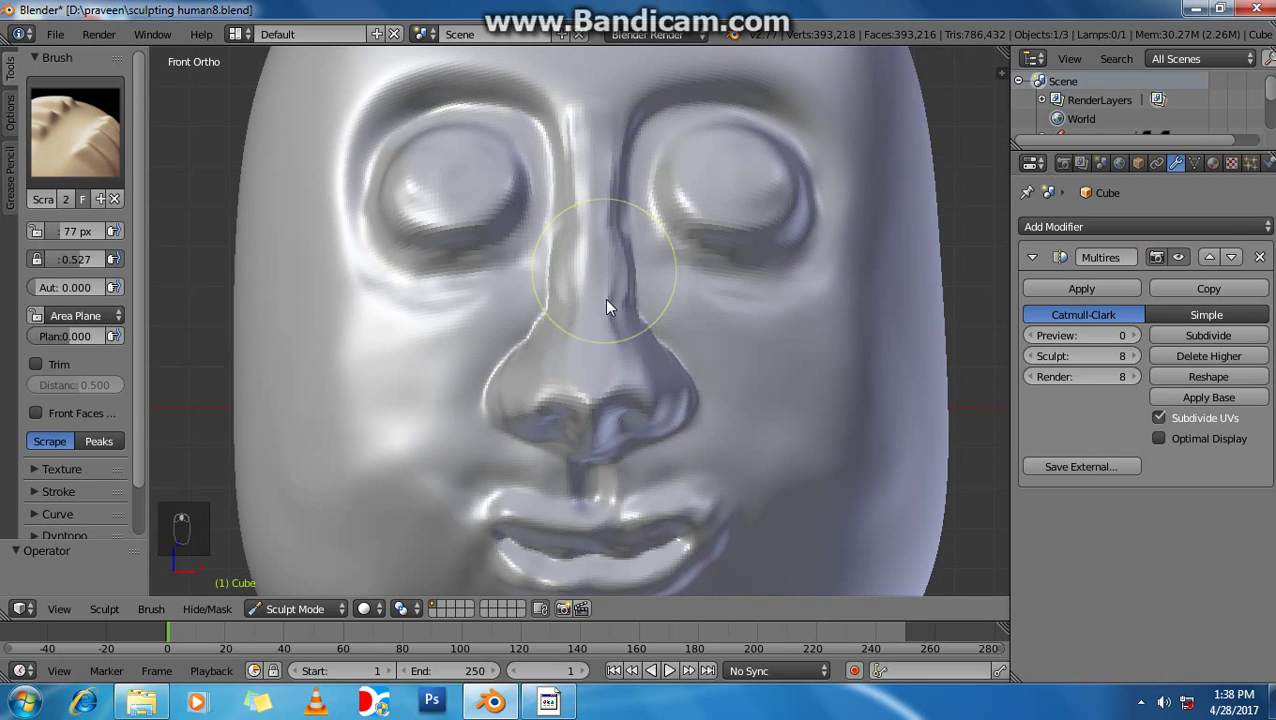
middle_click(632, 387)
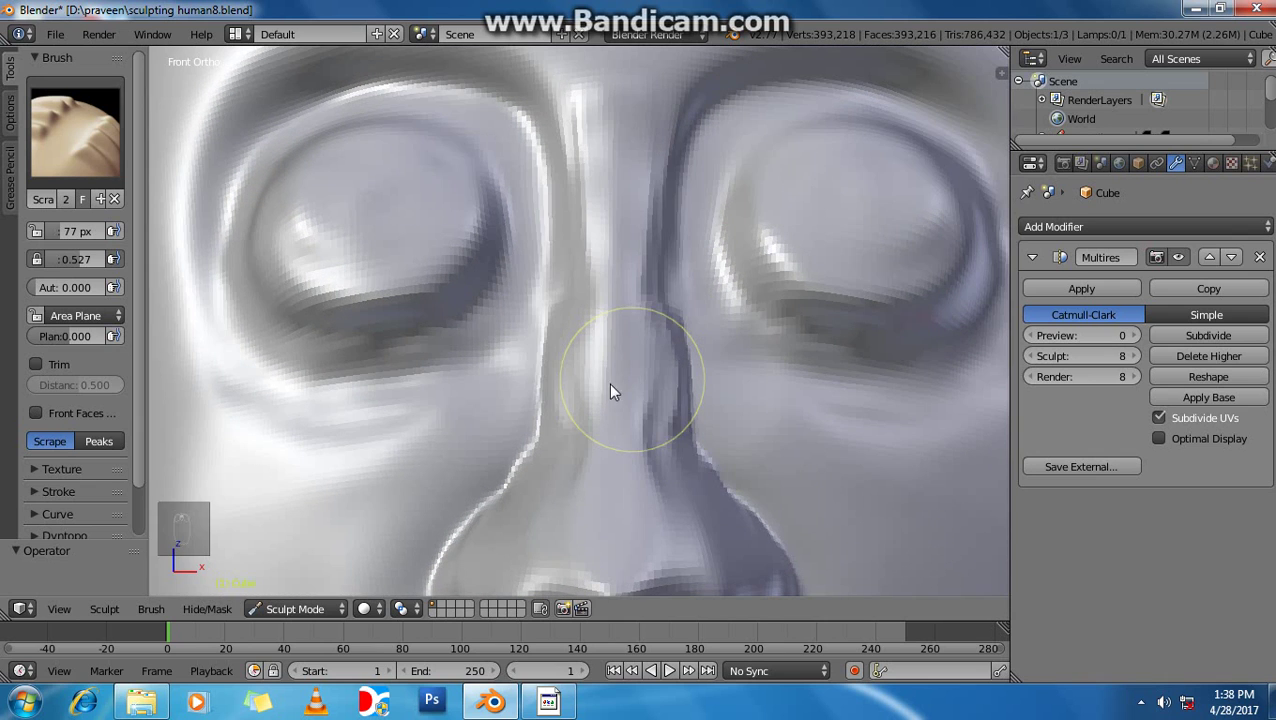
left_click_drag(589, 366, 629, 301)
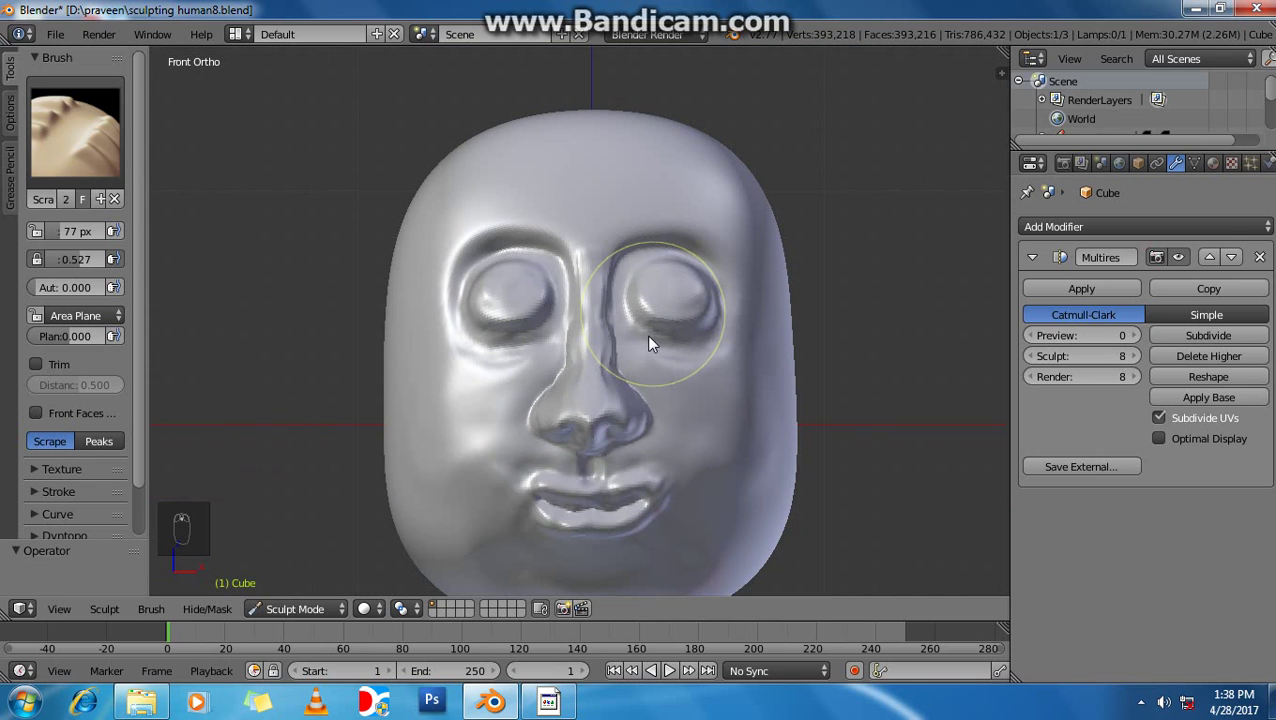
left_click_drag(660, 352, 660, 352)
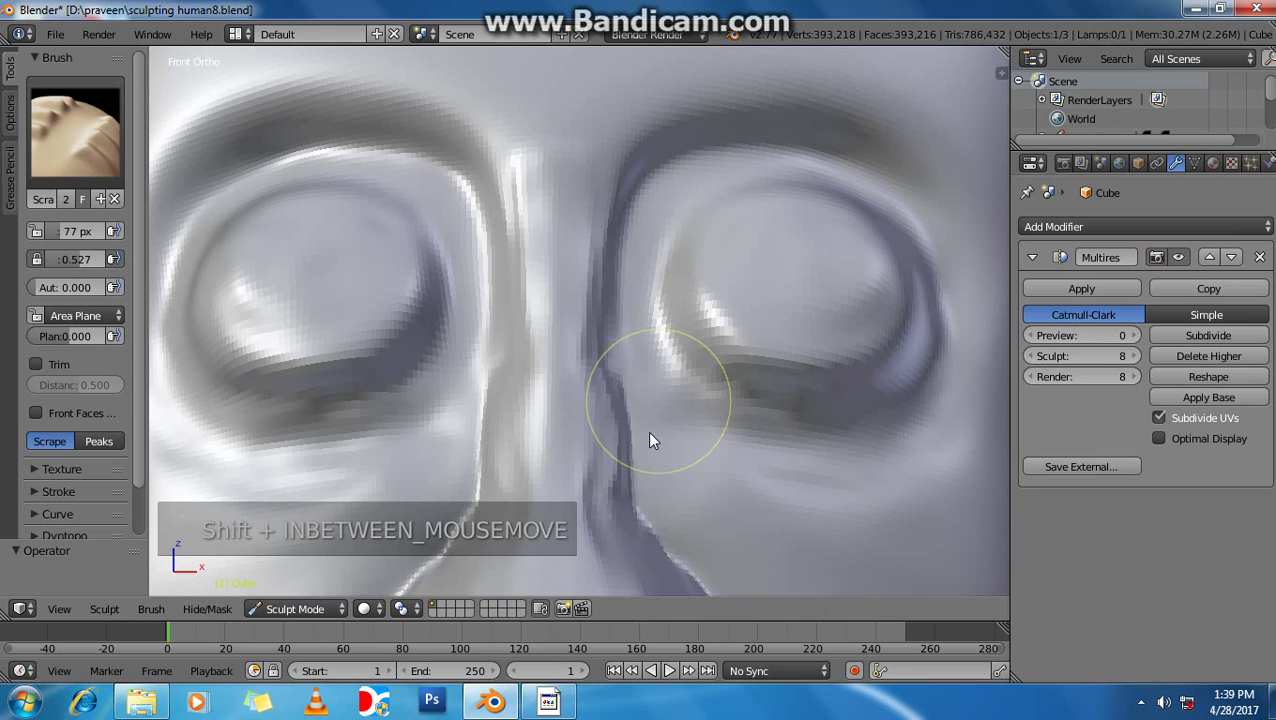
Deepen the right eye socket above and below and sharpen its inner corner and lower eyelids
left_click_drag(670, 406, 442, 360)
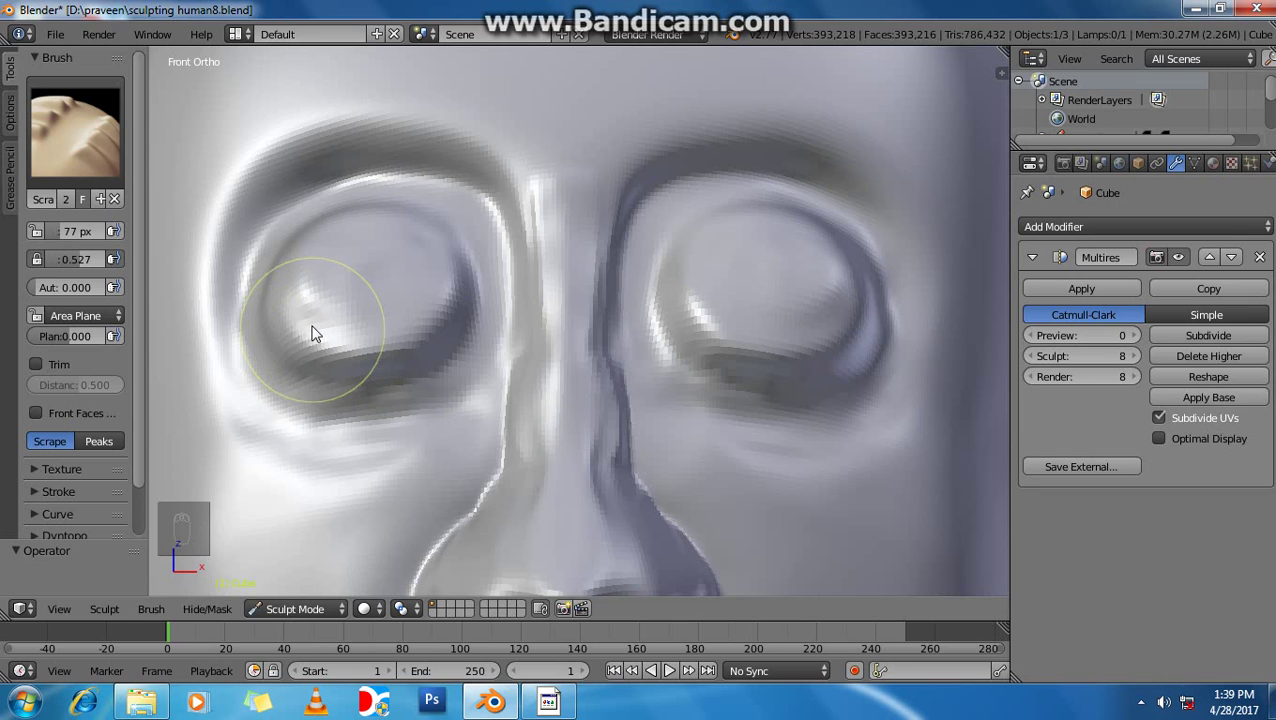
left_click_drag(322, 332, 381, 350)
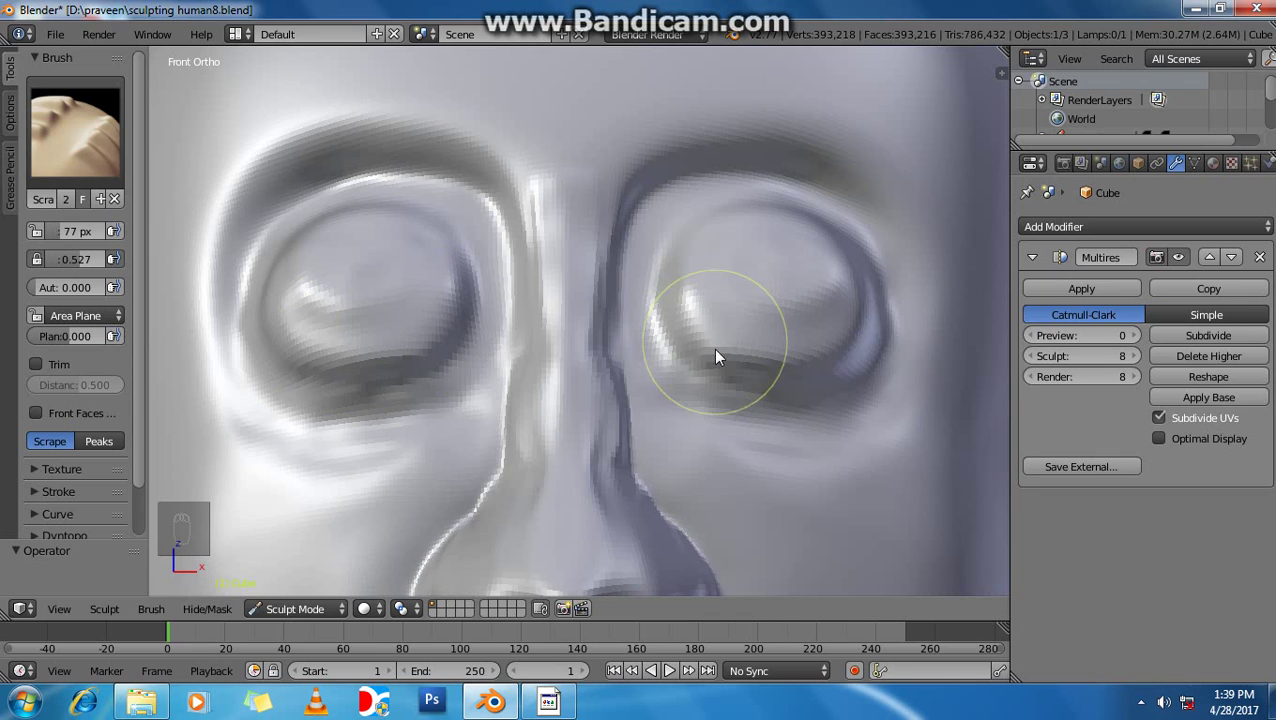
left_click_drag(722, 367, 786, 370)
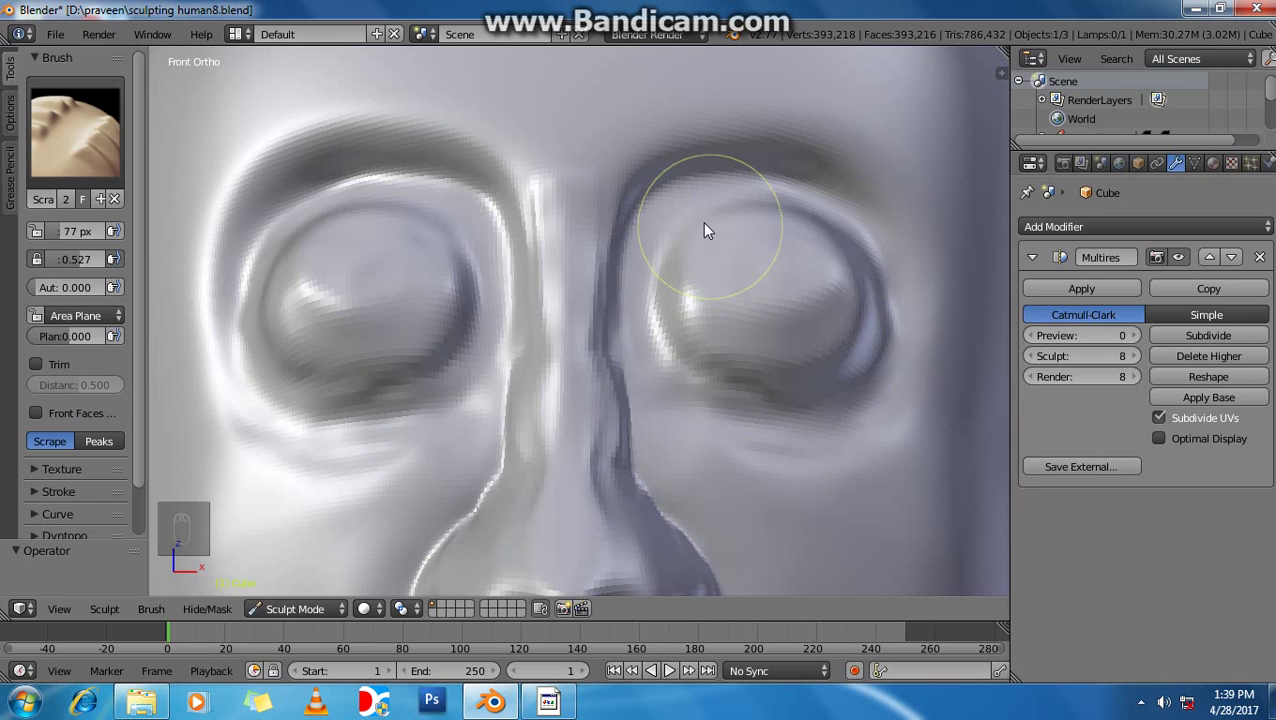
left_click_drag(752, 224, 841, 253)
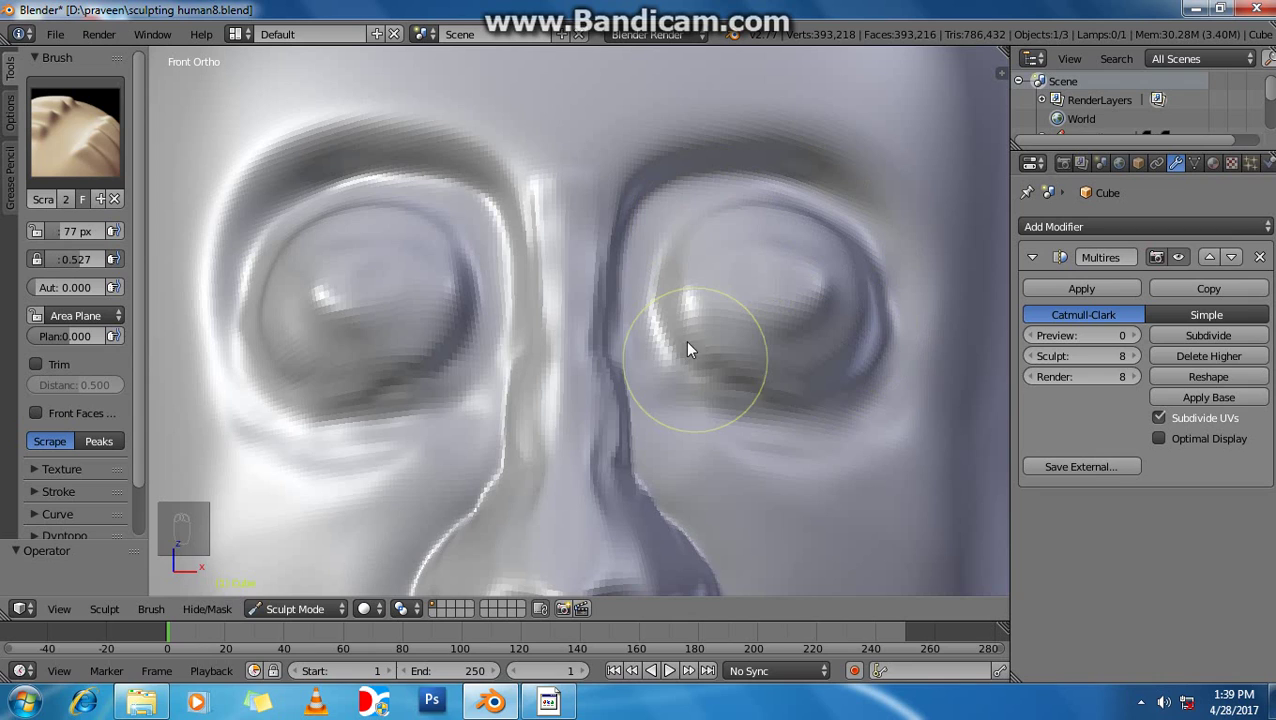
left_click_drag(683, 292, 679, 264)
left_click_drag(692, 242, 617, 356)
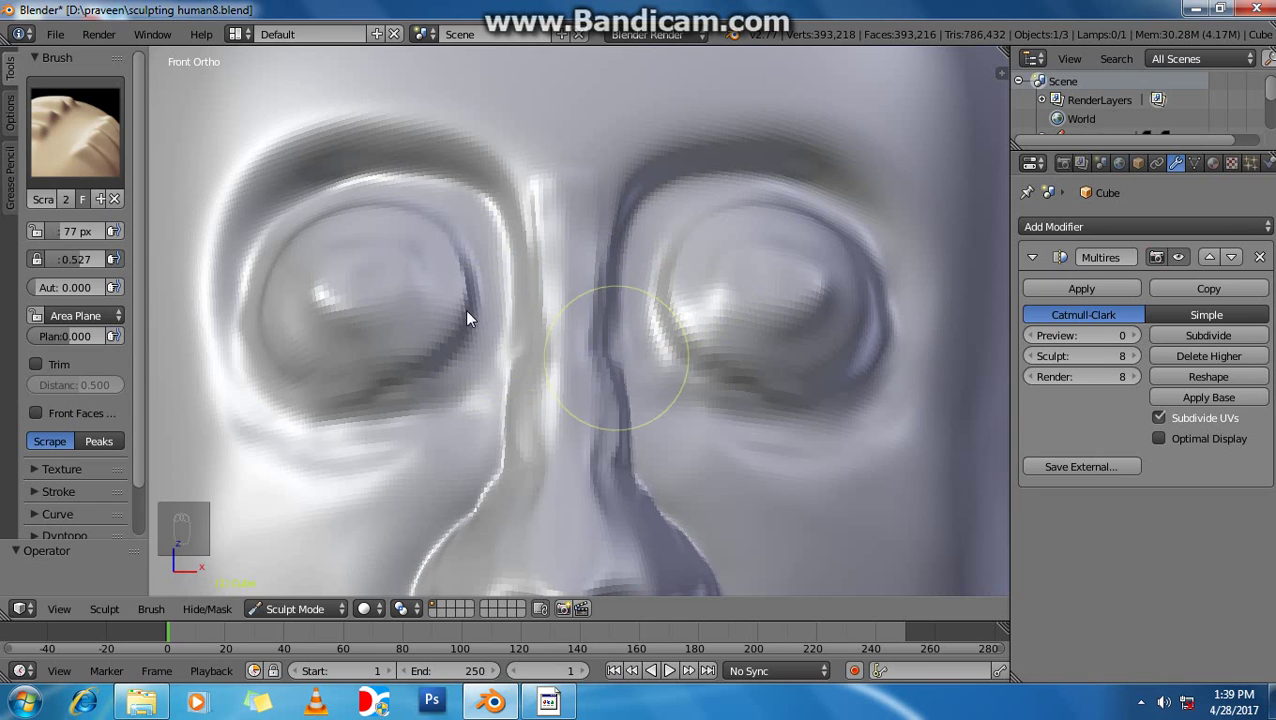
Deepen the left eye's inner socket and eyelid rim, then frame the whole head in Front Ortho
left_click_drag(468, 327, 428, 368)
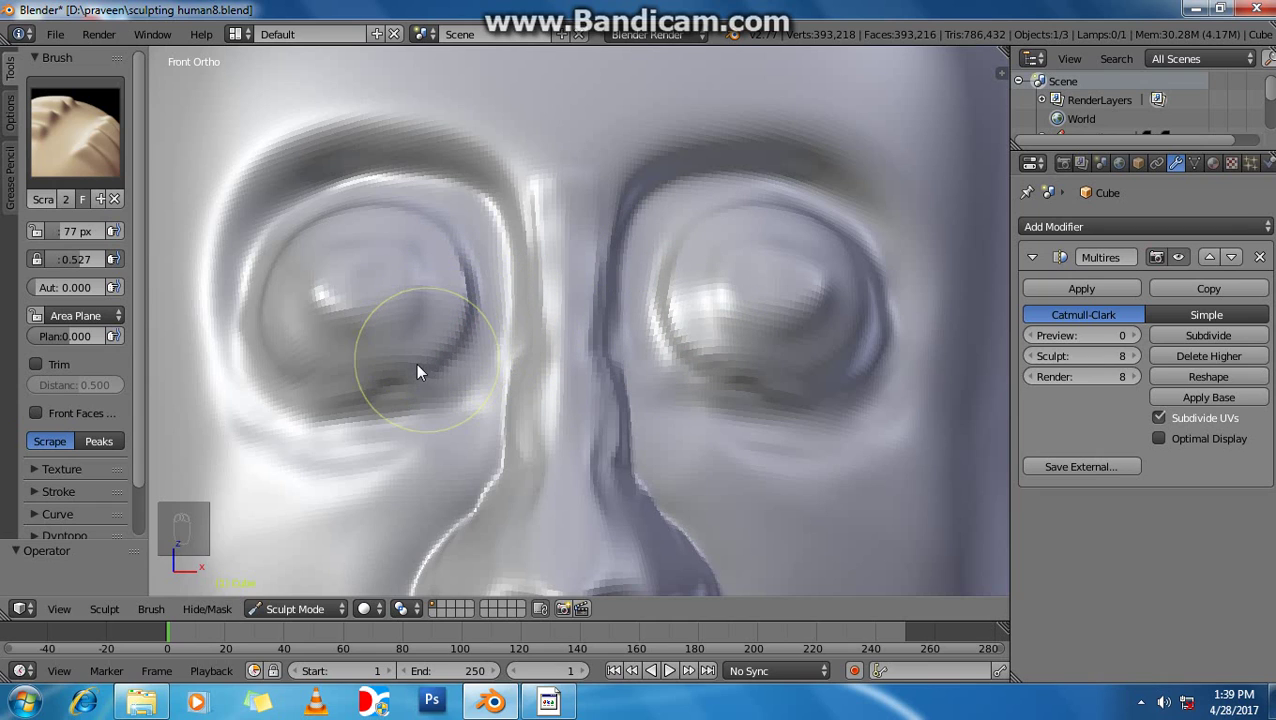
left_click_drag(468, 328, 463, 269)
left_click_drag(467, 321, 413, 424)
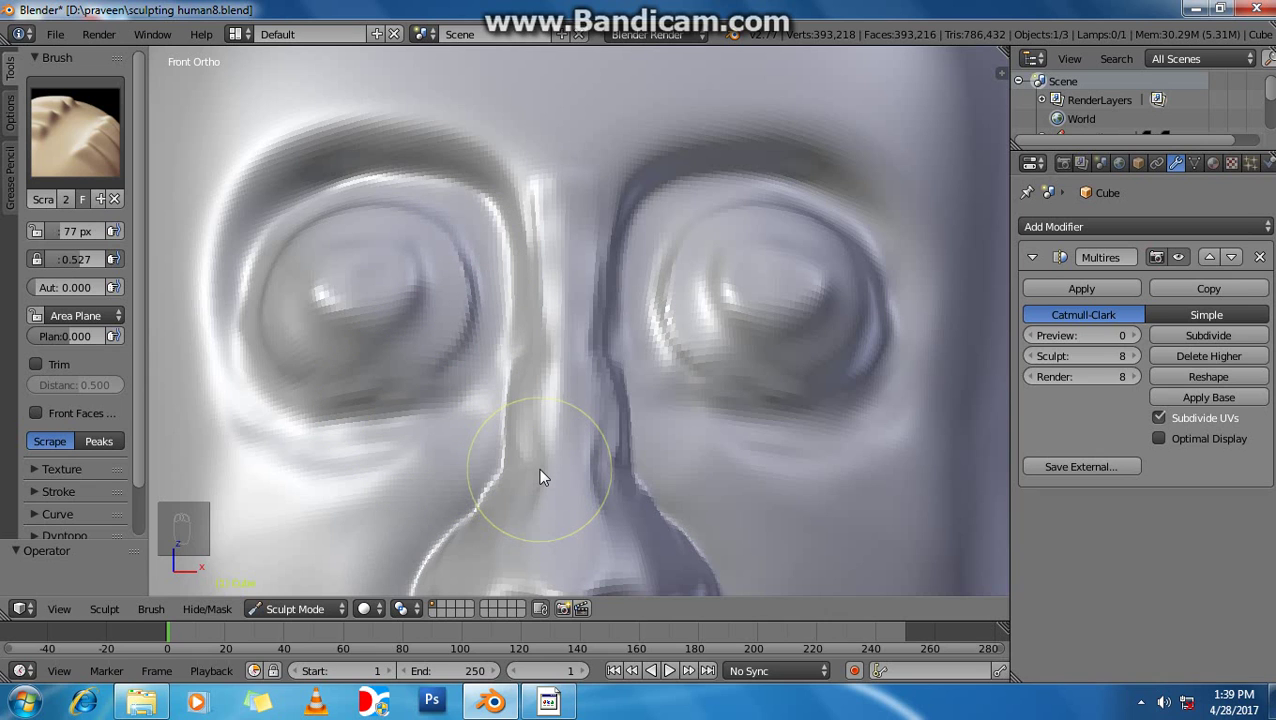
left_click_drag(544, 477, 628, 413)
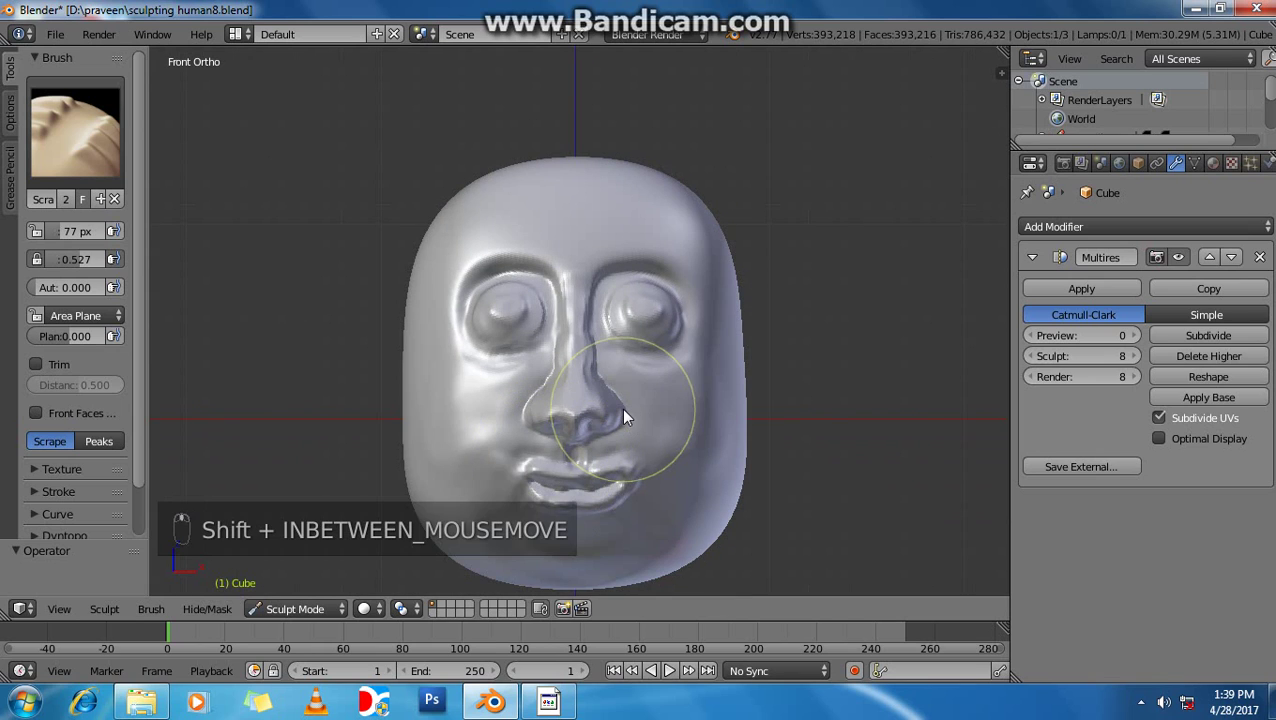